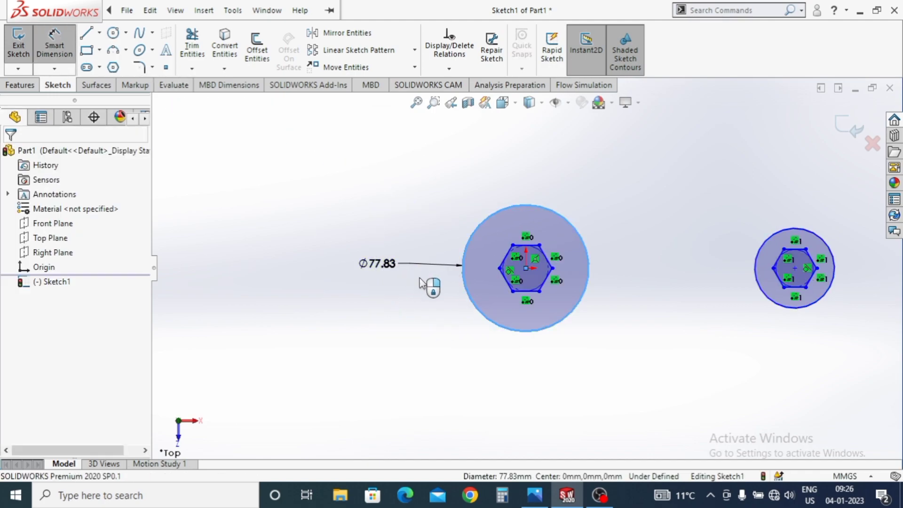
# Step: Dimension the left head circle Ø60 and the right head circle Ø40
pyautogui.write('60')
pyautogui.press('Return')
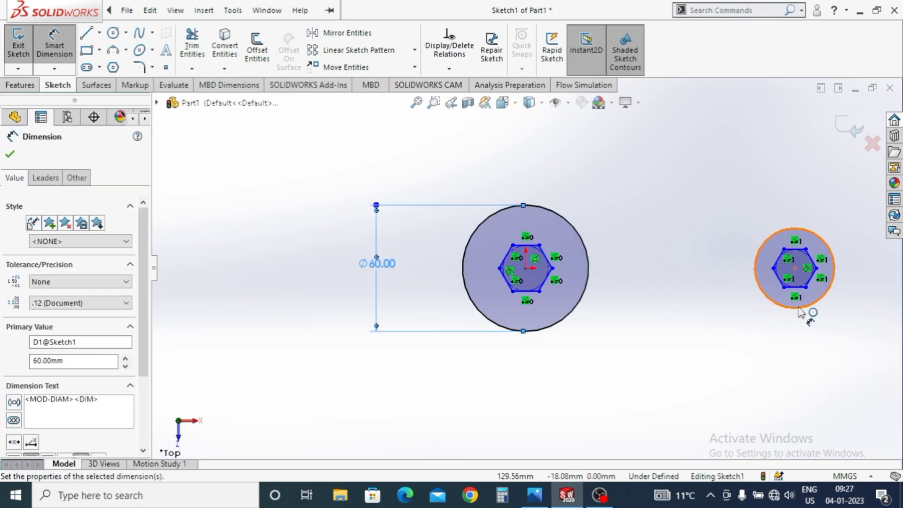
pyautogui.write('40')
pyautogui.press('Return')
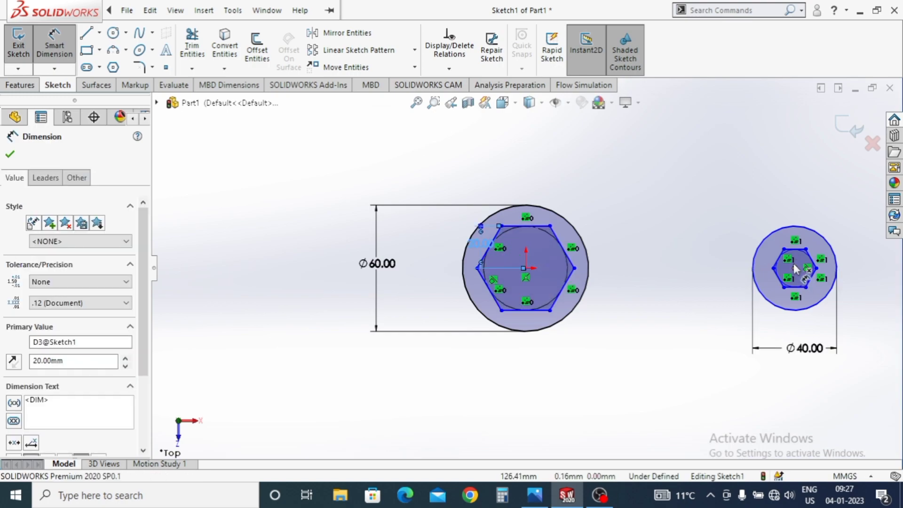
# Step: Dimension the hexagon to 20 across flats
pyautogui.write('20')
pyautogui.press('Return')
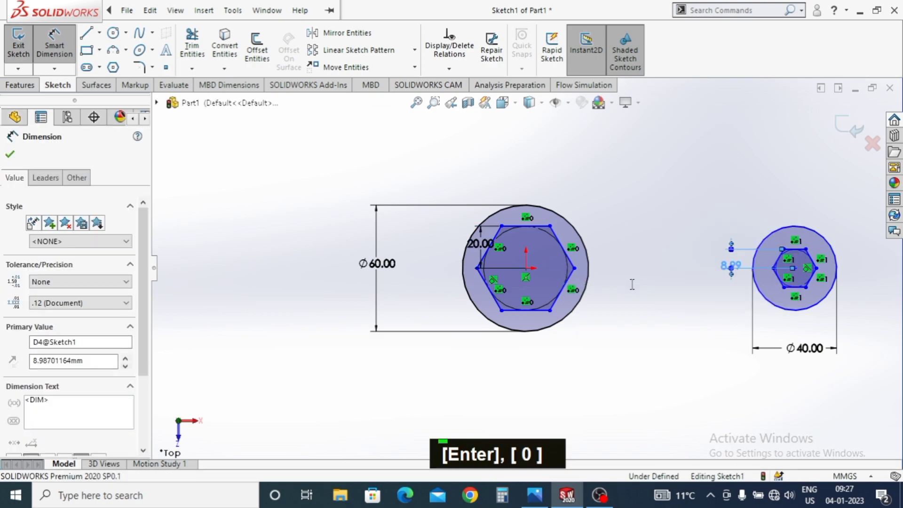
pyautogui.press('Escape')
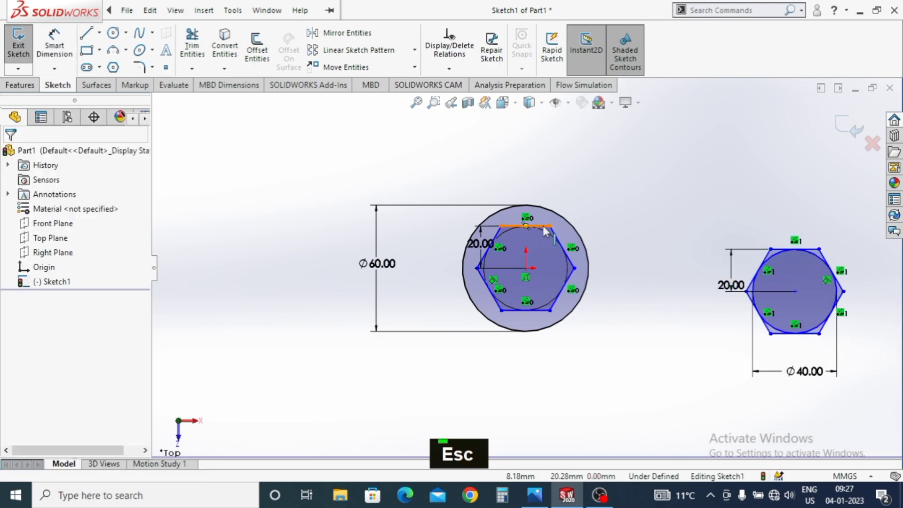
# Step: Make the right hexagon's top edge horizontal and reduce it to 15 across flats
pyautogui.press('Escape')
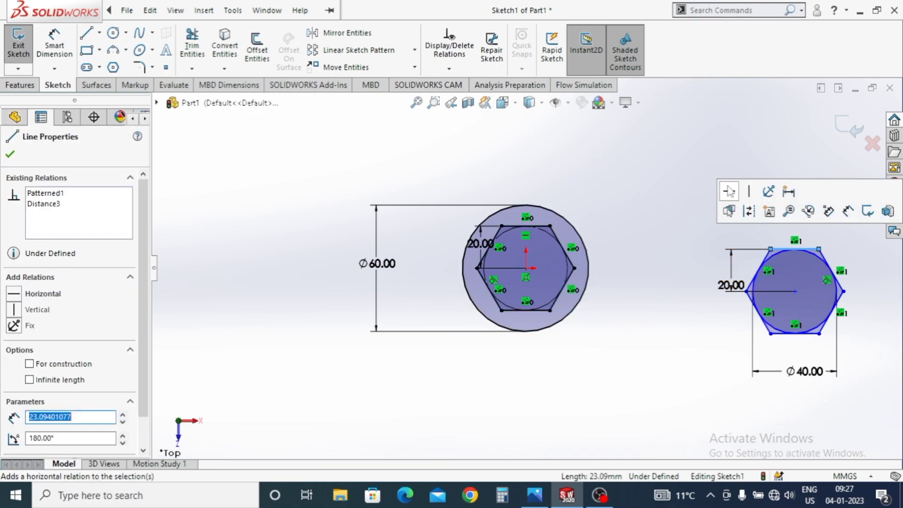
pyautogui.press('Escape')
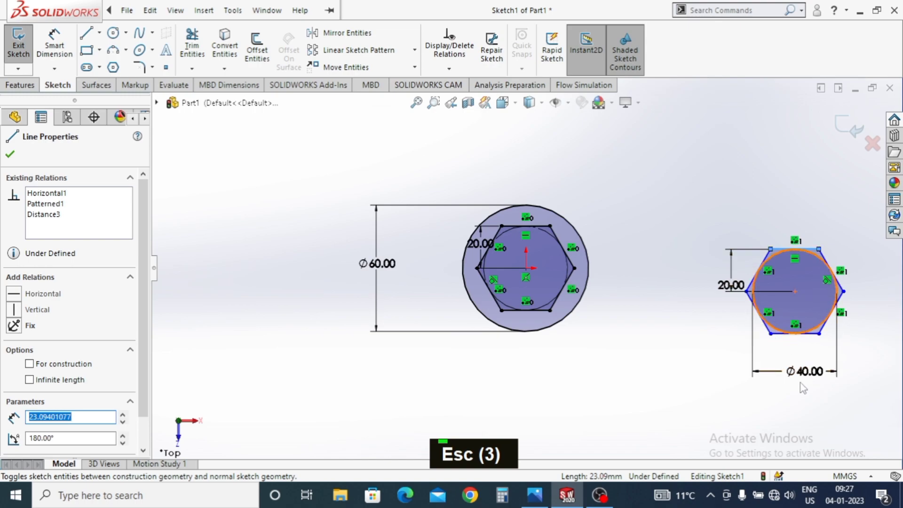
pyautogui.doubleClick(732, 277)
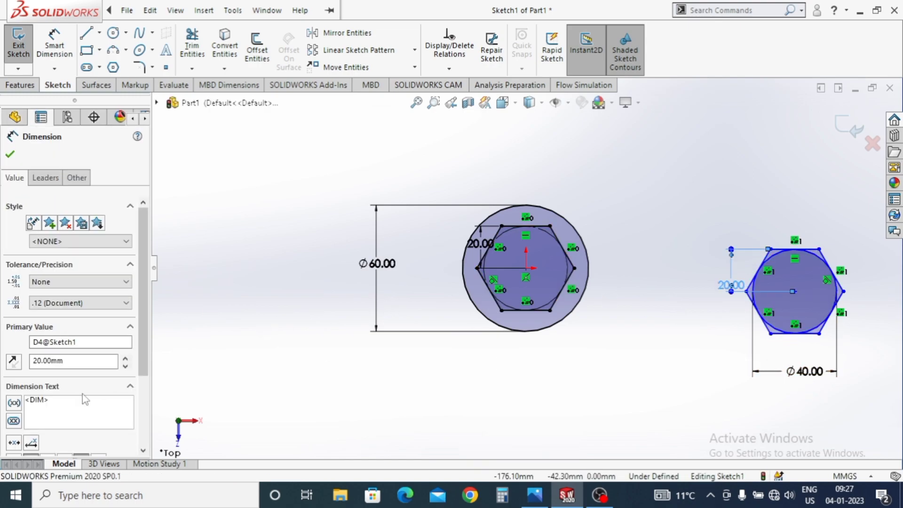
pyautogui.write('1')
pyautogui.press('Return')
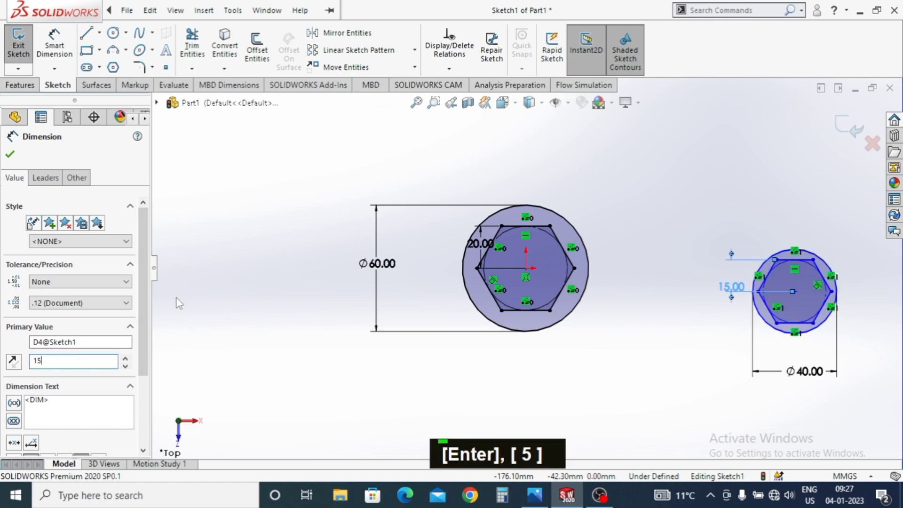
# Step: Place a centre-to-centre distance between the two heads, reading 127.99
pyautogui.press('Escape')
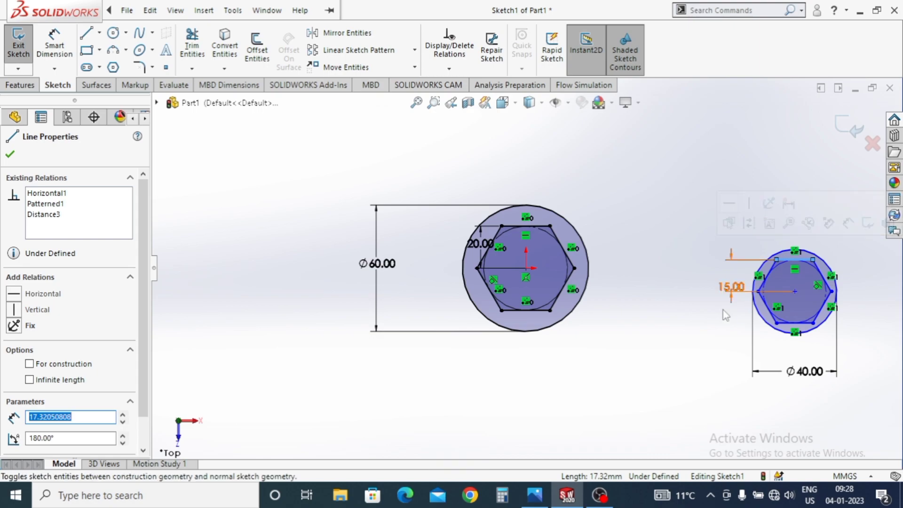
pyautogui.press('Escape')
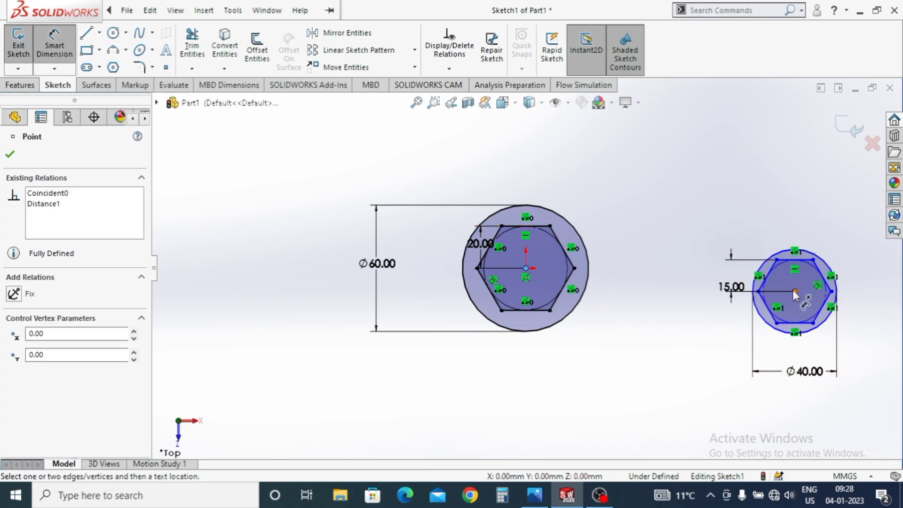
# Step: Set the head centre distance to 129 and sketch a straight slot between the heads
pyautogui.write('129')
pyautogui.press('Return')
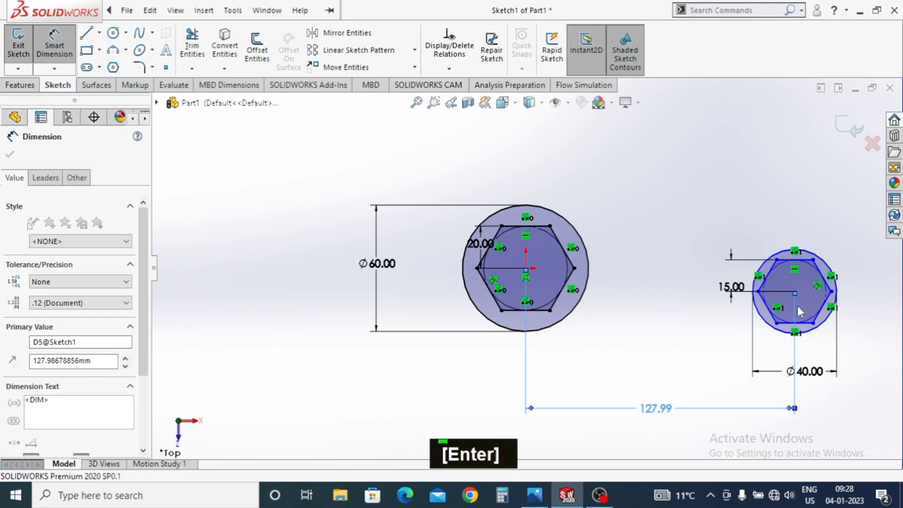
pyautogui.press('Escape')
pyautogui.press('Escape')
# Step: Dimension the slot length to 70
pyautogui.click(800, 291)
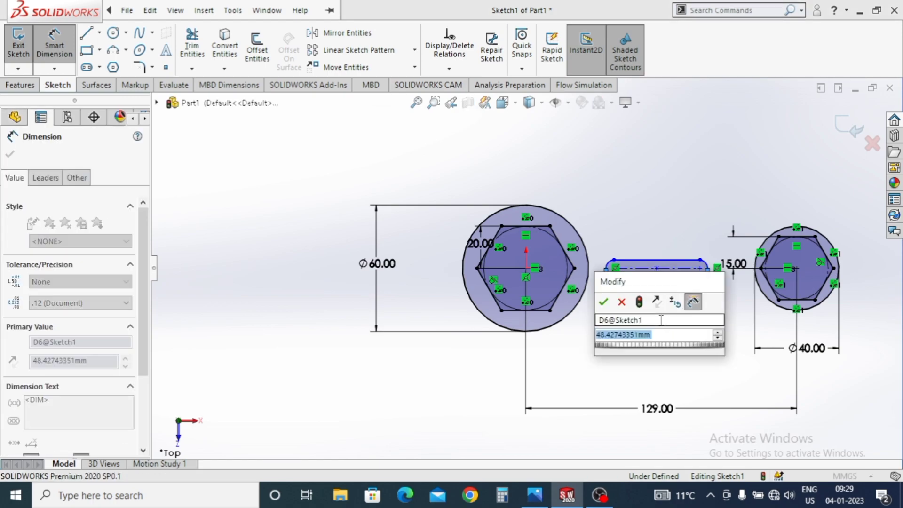
pyautogui.write('70')
pyautogui.press('Return')
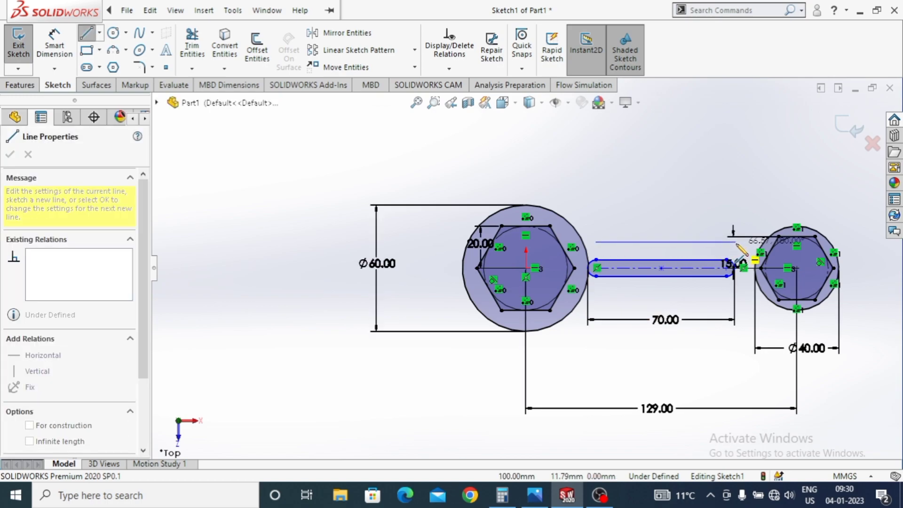
pyautogui.press('Escape')
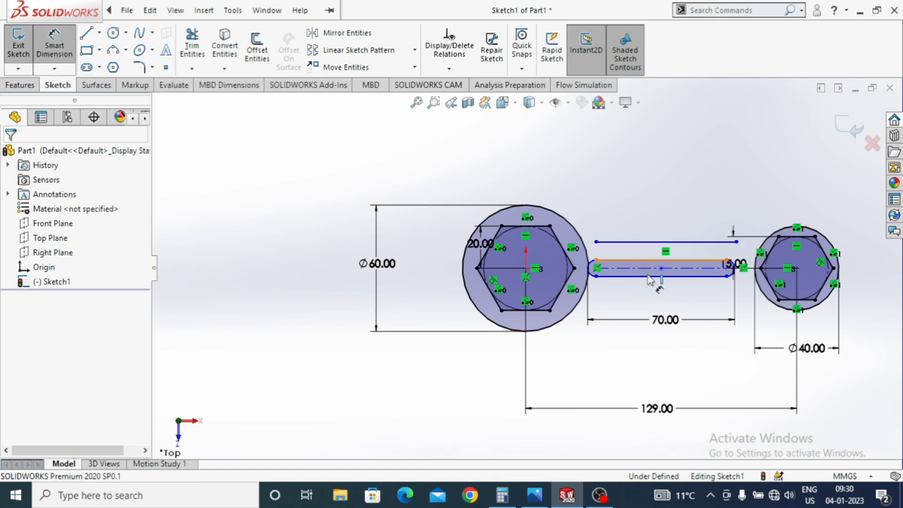
# Step: Add handle edge lines above and below the slot, dimensioned 10 and 20 handle width
pyautogui.write('10')
pyautogui.press('Return')
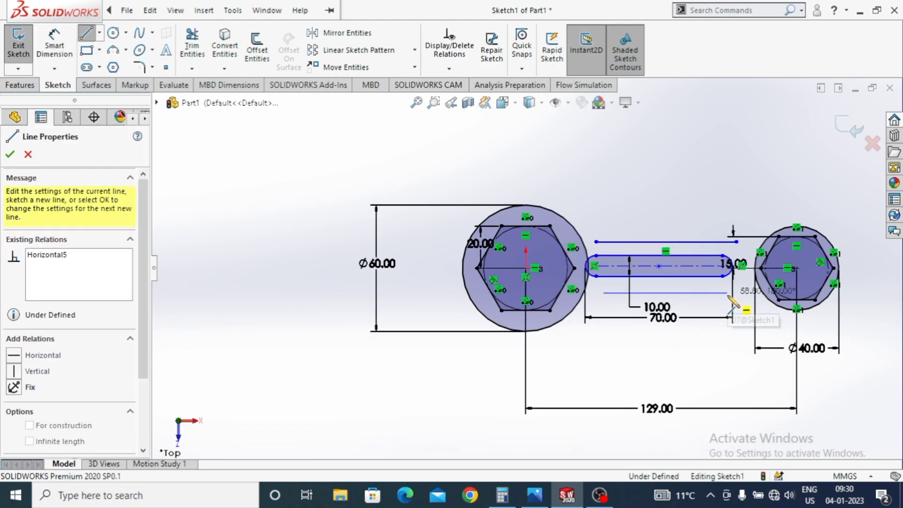
pyautogui.press('Escape')
pyautogui.press('Escape')
pyautogui.press('Escape')
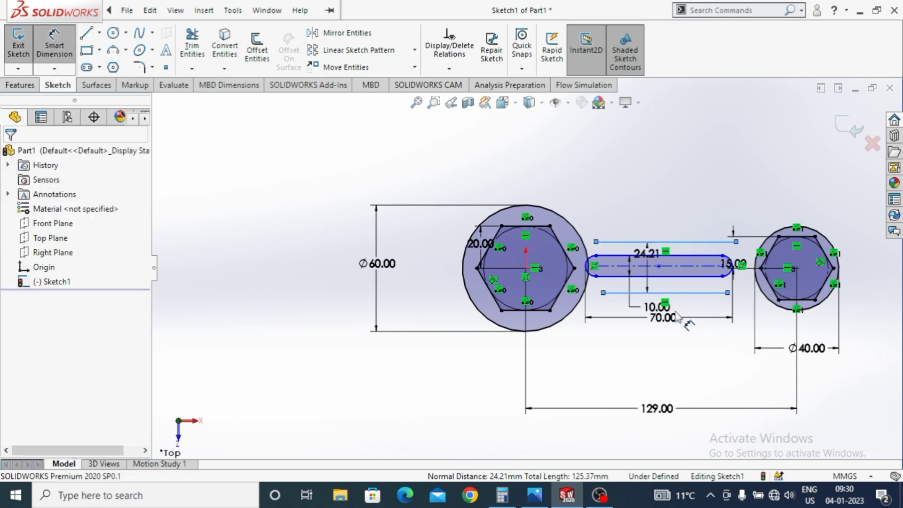
pyautogui.write('20')
pyautogui.press('Return')
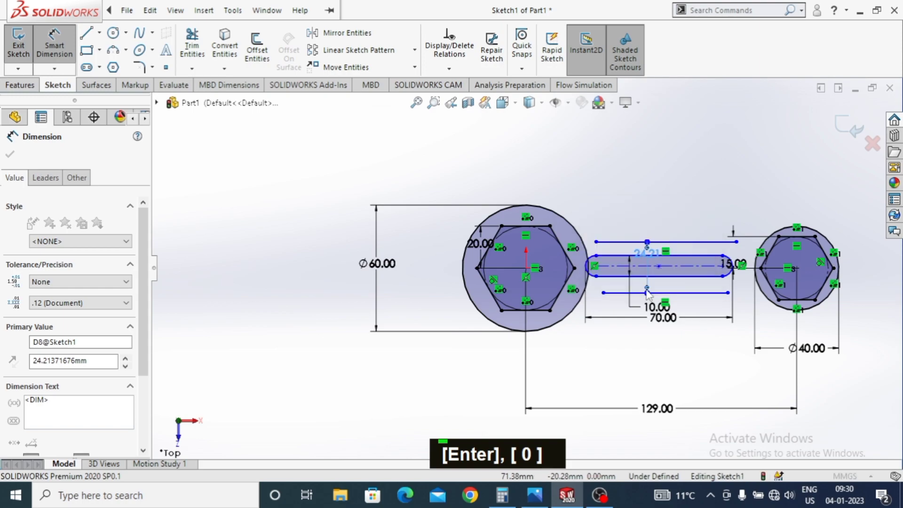
pyautogui.click(687, 218)
# Step: Sketch small circles below the handle ends
pyautogui.press('Escape')
pyautogui.click(742, 244)
pyautogui.press('Escape')
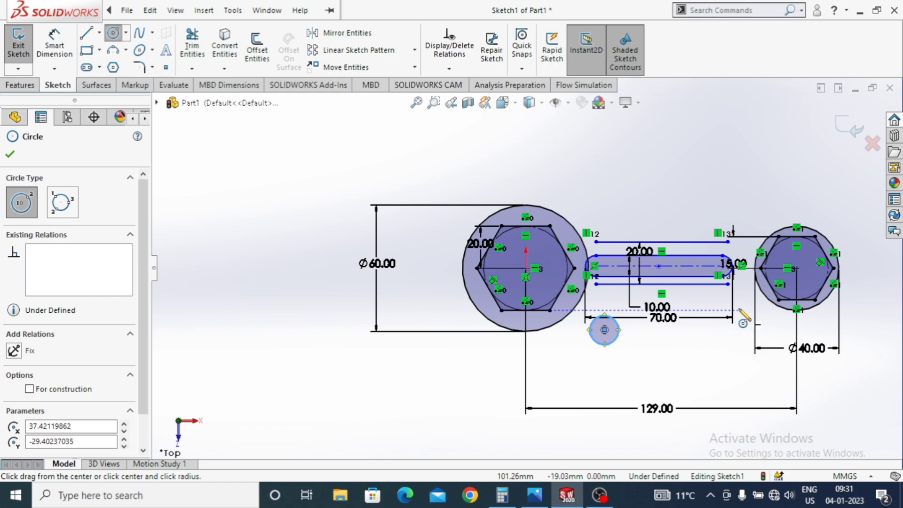
pyautogui.press('Escape')
pyautogui.press('Escape')
pyautogui.press('Escape')
pyautogui.press('Escape')
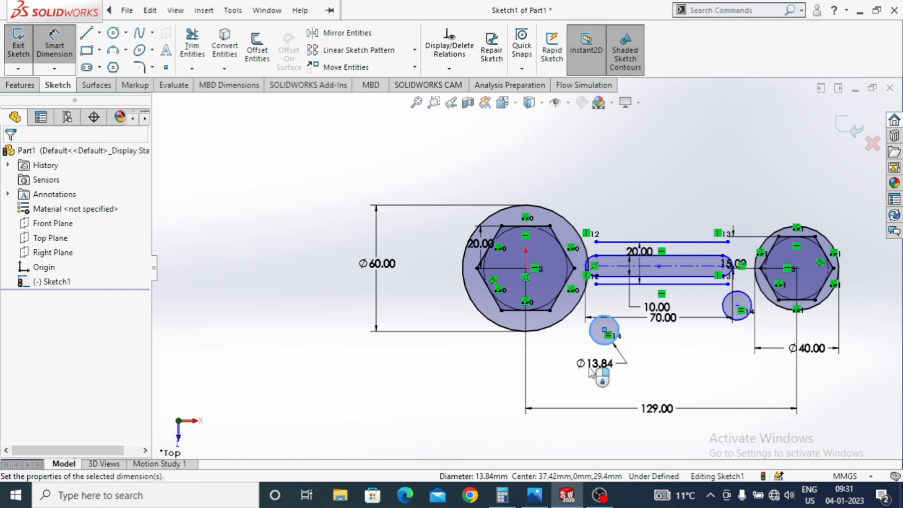
# Step: Give the small left circle a 15 mm diameter, tangent to the lower handle line
pyautogui.write('115')
pyautogui.press('Return')
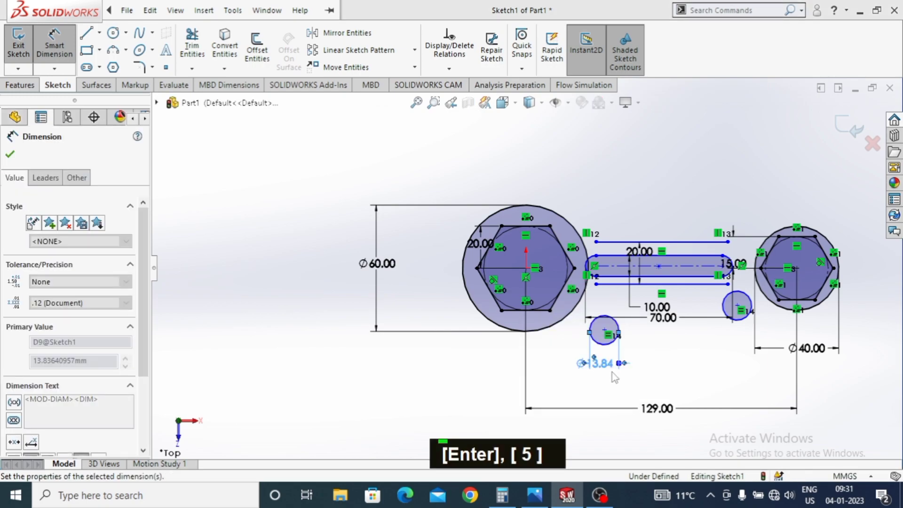
pyautogui.press('Escape')
pyautogui.press('Escape')
pyautogui.press('Escape')
pyautogui.press('Escape')
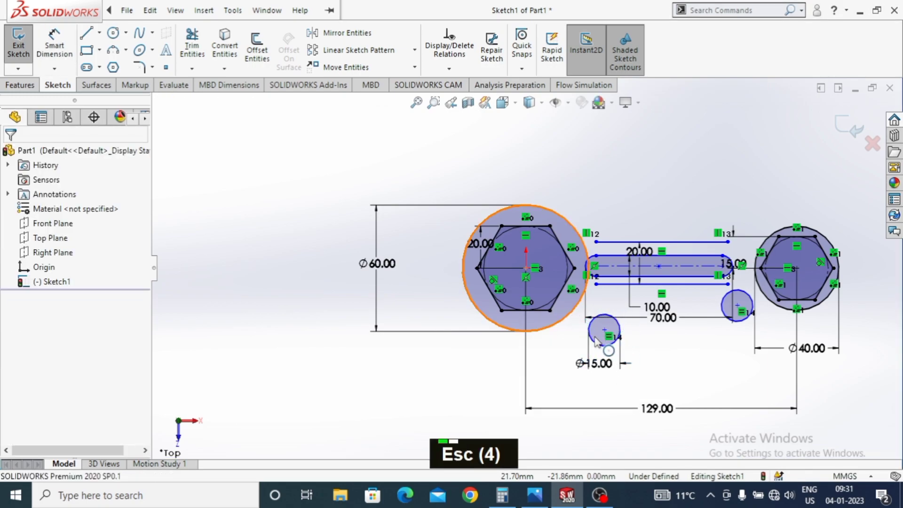
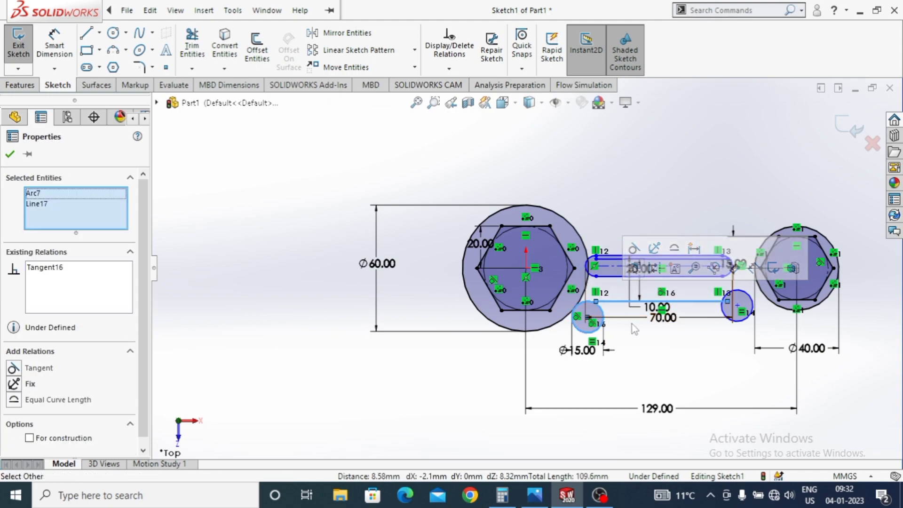
# Step: Make the two small circles equal and check the relations on the new line's endpoint
pyautogui.press('Escape')
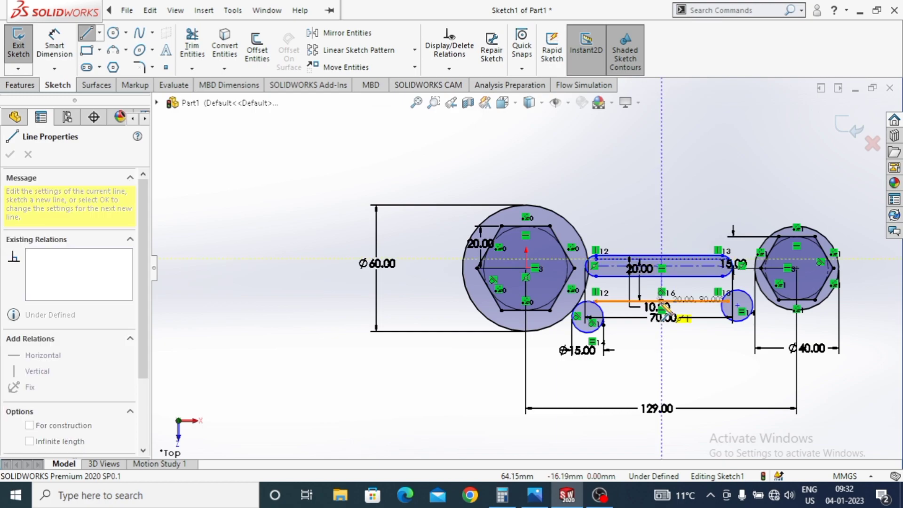
pyautogui.press('Escape')
pyautogui.press('Escape')
pyautogui.scroll(-3)
pyautogui.press('Escape')
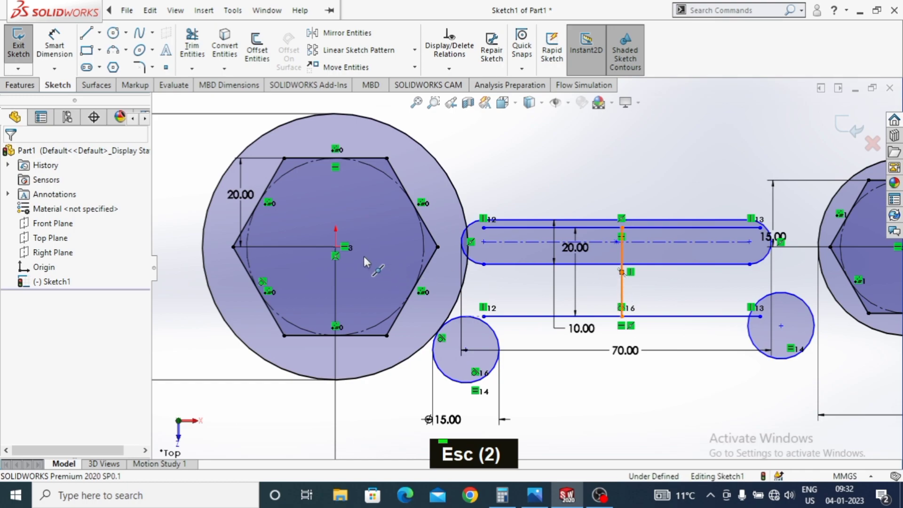
pyautogui.click(339, 251)
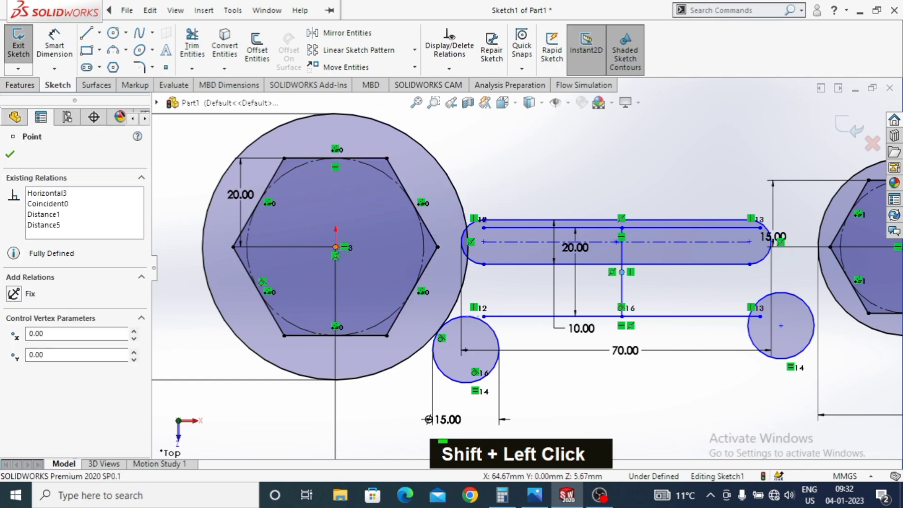
pyautogui.press('Escape')
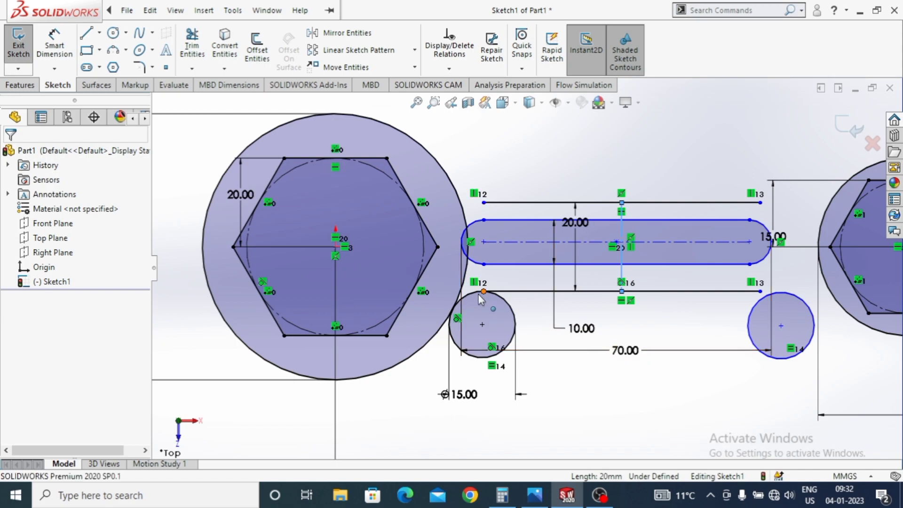
pyautogui.press('Escape')
# Step: Make the right small circle tangent to the lower handle line and begin trimming the left circle
pyautogui.middleClick(772, 333)
pyautogui.press('Escape')
pyautogui.press('Escape')
pyautogui.click(721, 291)
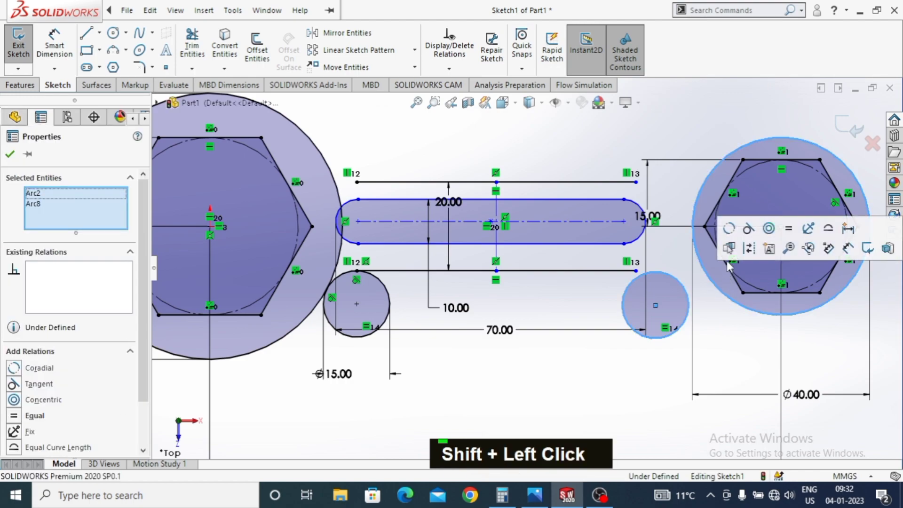
pyautogui.press('Escape')
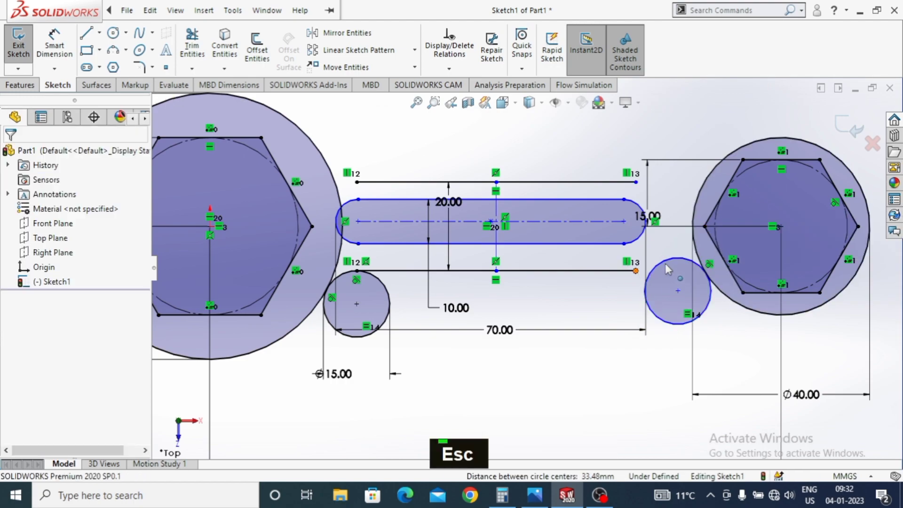
pyautogui.press('Escape')
pyautogui.click(631, 277)
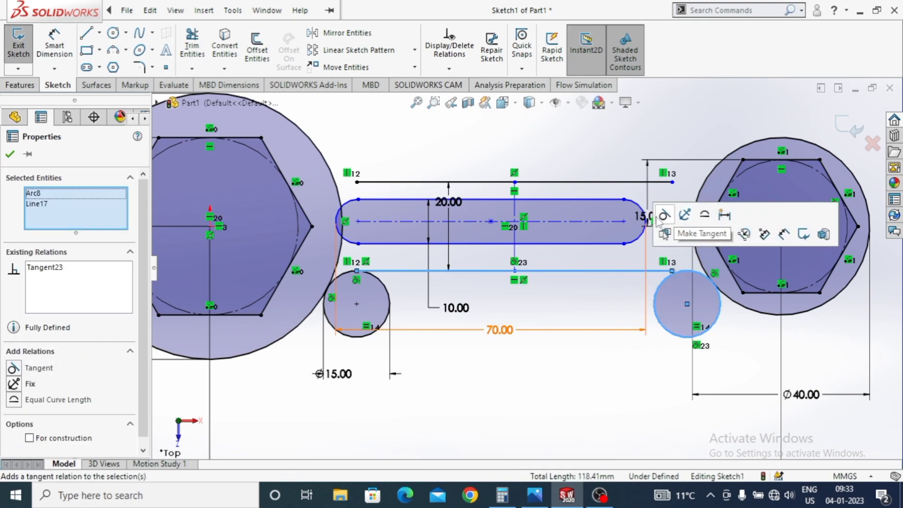
pyautogui.press('Escape')
pyautogui.press('Escape')
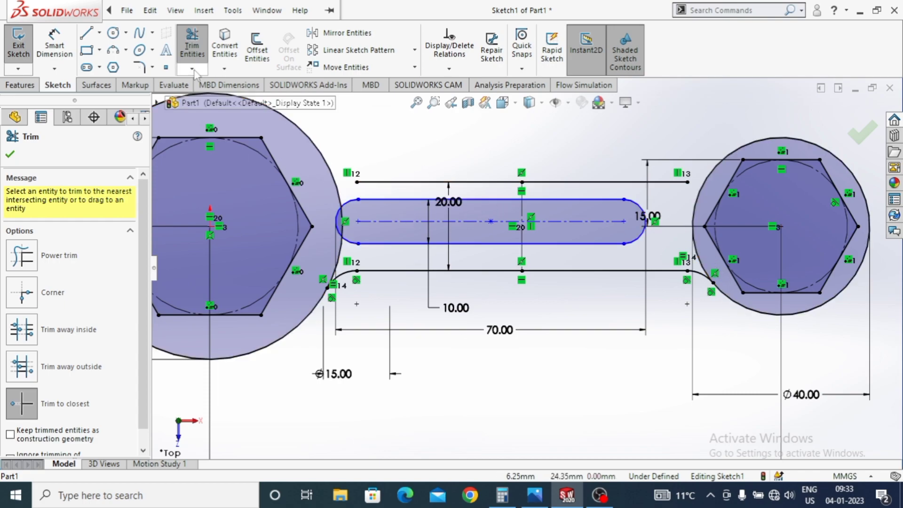
# Step: Trim the fillet circles and align the slot midpoint vertically with the handle centre
pyautogui.press('Escape')
pyautogui.press('Escape')
pyautogui.press('Escape')
pyautogui.press('Escape')
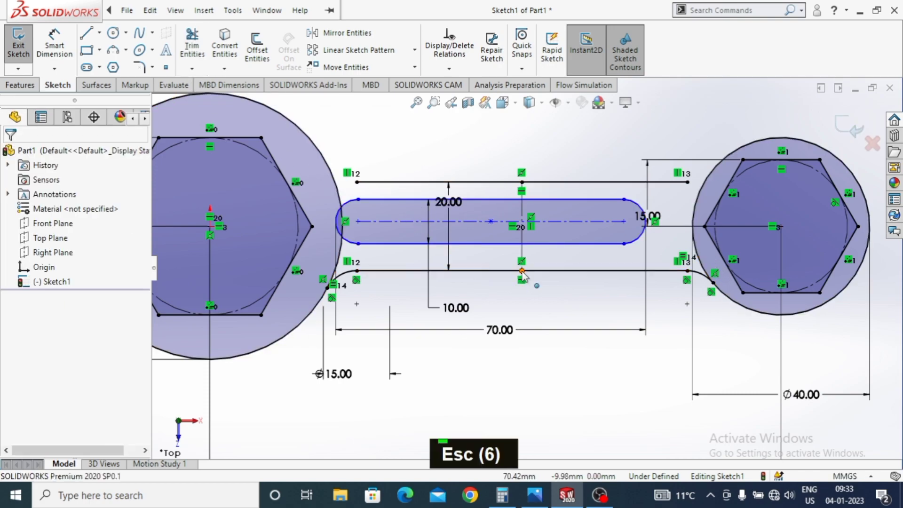
pyautogui.press('Escape')
pyautogui.press('Escape')
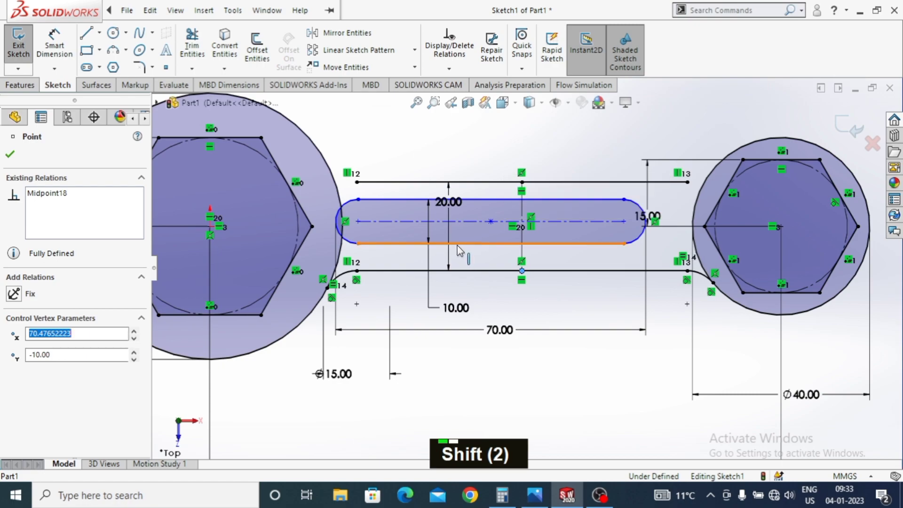
pyautogui.click(494, 248)
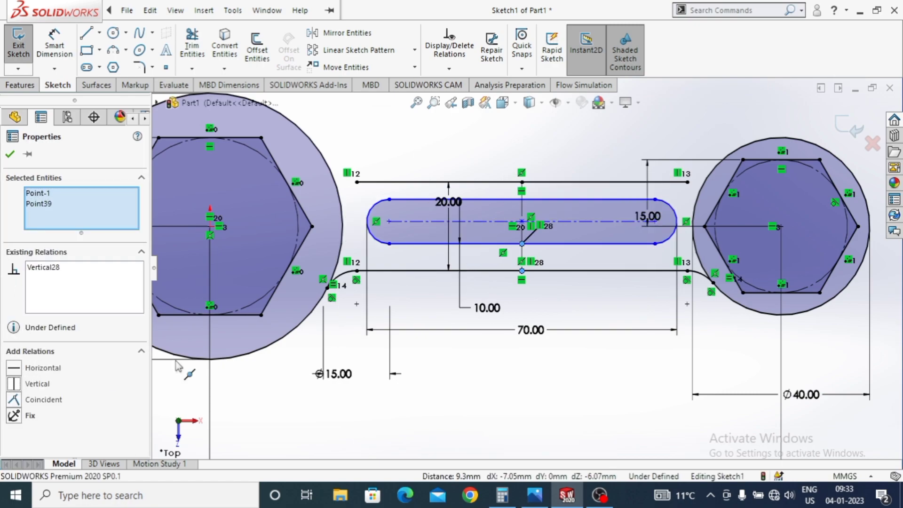
# Step: Trim the head circles into one closed wrench profile and dimension the slot position
pyautogui.press('Escape')
pyautogui.press('Escape')
pyautogui.press('Escape')
pyautogui.press('Escape')
pyautogui.press('Escape')
pyautogui.press('Escape')
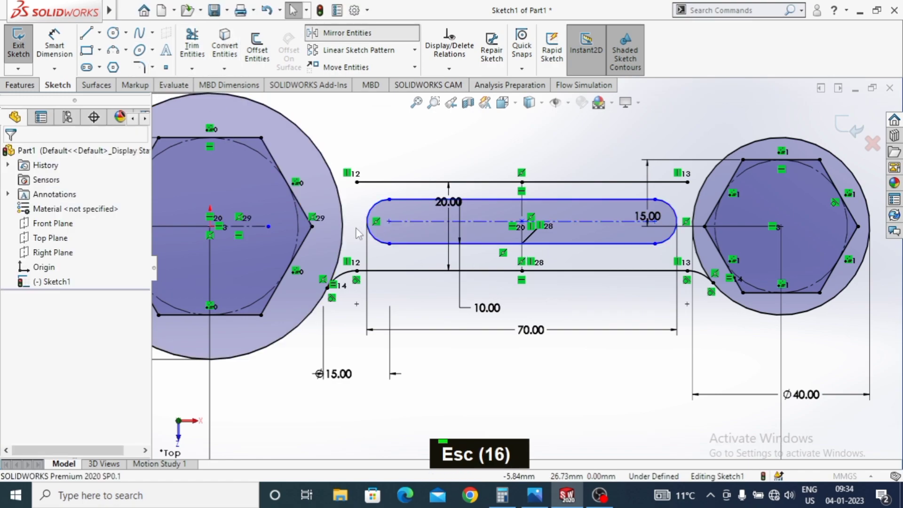
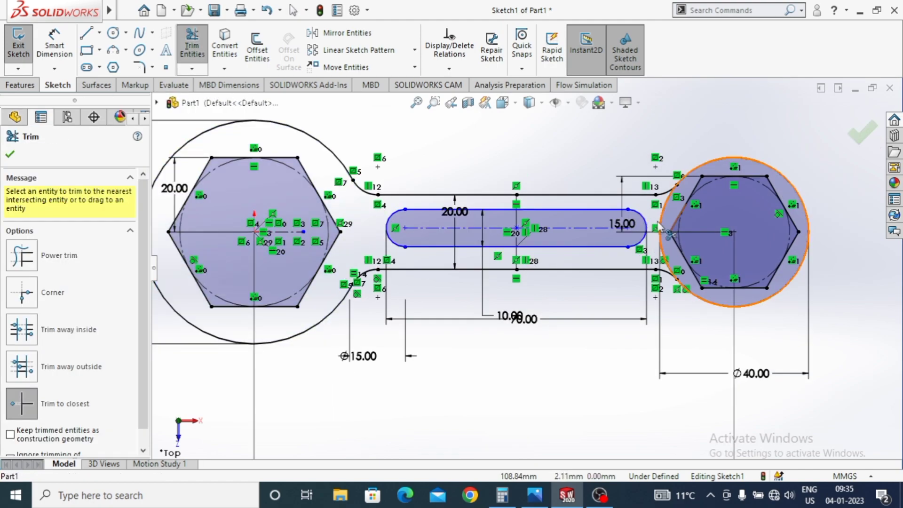
pyautogui.press('Escape')
pyautogui.press('Escape')
pyautogui.press('Escape')
# Step: Revise the new slot dimension's value and confirm it
pyautogui.doubleClick(444, 269)
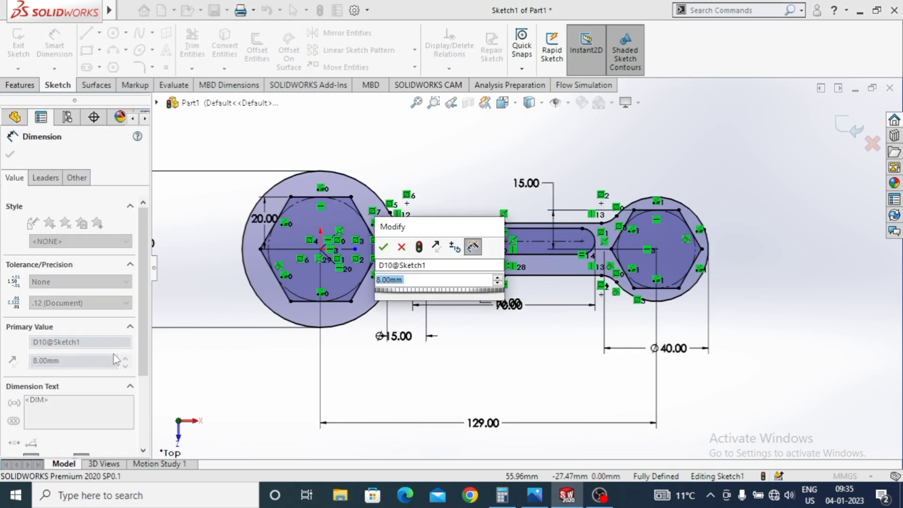
pyautogui.press('5')
pyautogui.press('Return')
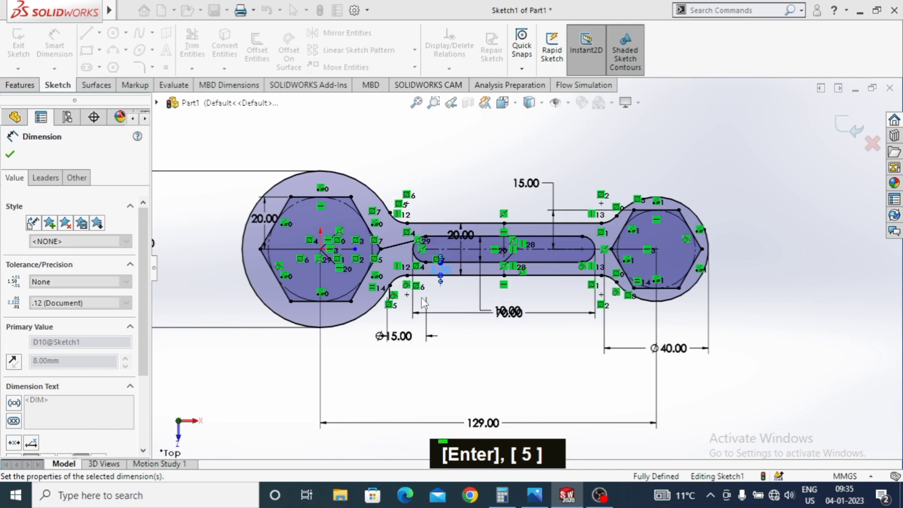
pyautogui.press('Escape')
pyautogui.press('Escape')
pyautogui.press('Escape')
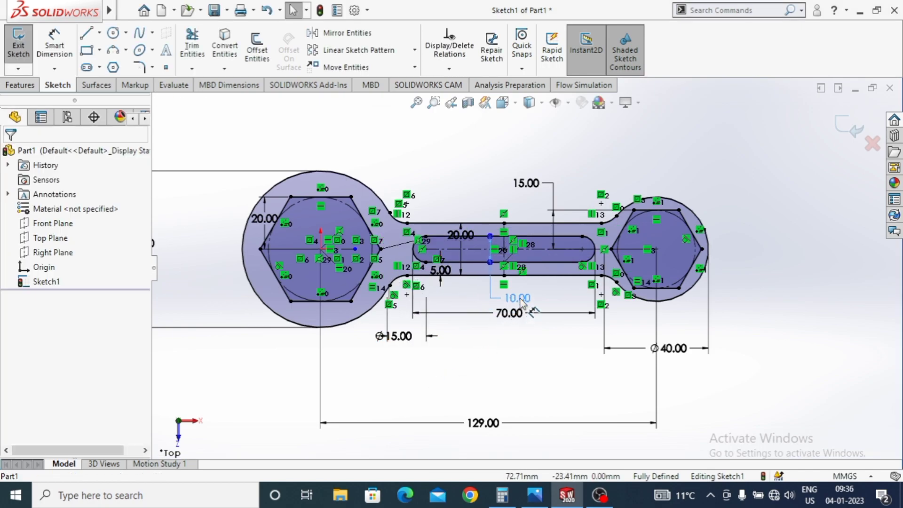